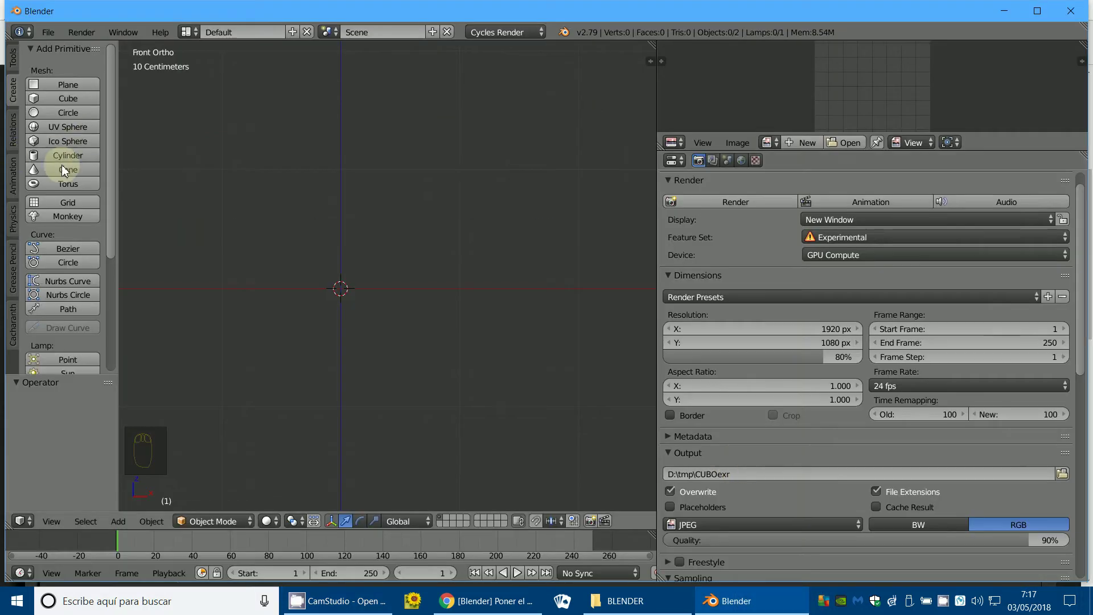
Add a cone, scale it down and move it along X into position.
drag(72, 176, 444, 337)
key(s)
key(s)
key(g)
Add a torus beside the cone and a Suzanne monkey head to the right of it.
drag(74, 227, 397, 301)
key(s)
drag(391, 299, 89, 193)
key(g)
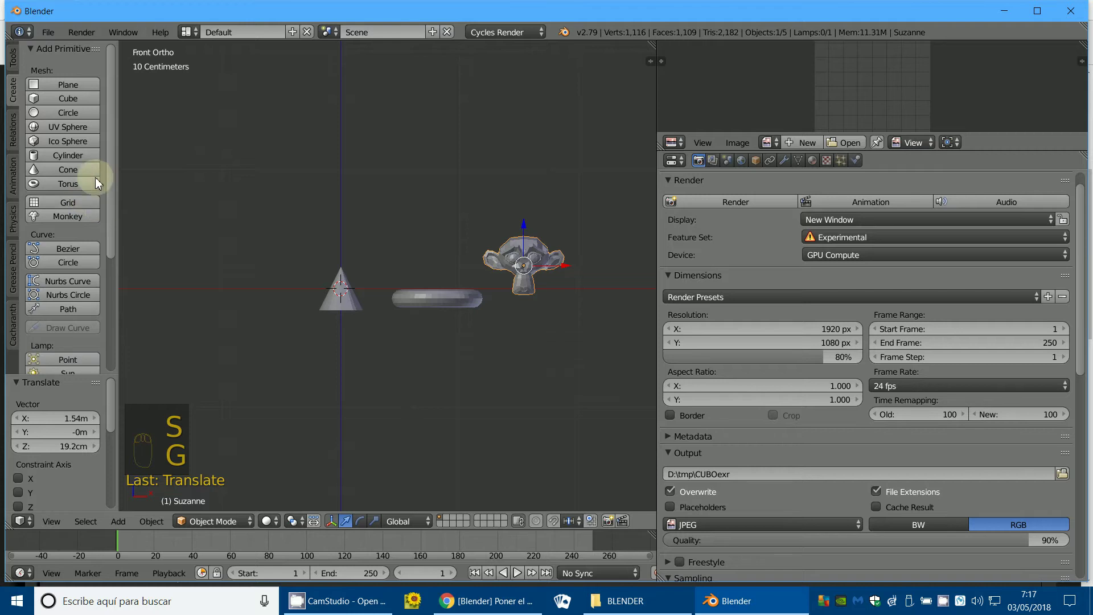
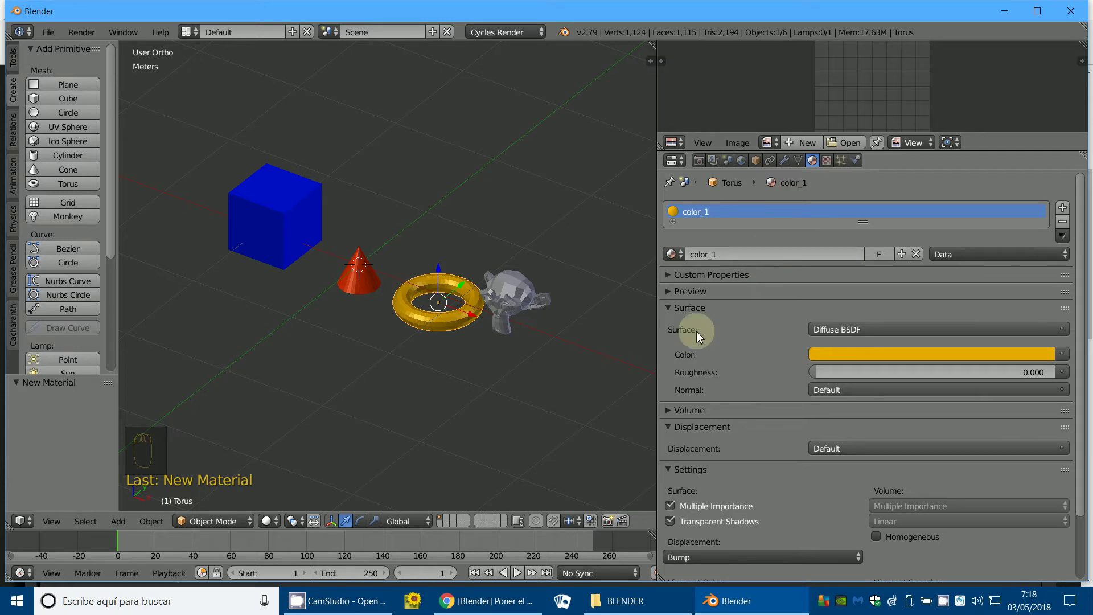
Rename the cone's red material to color_2 and the cube's blue material to color_3.
drag(356, 280, 760, 251)
drag(745, 257, 760, 251)
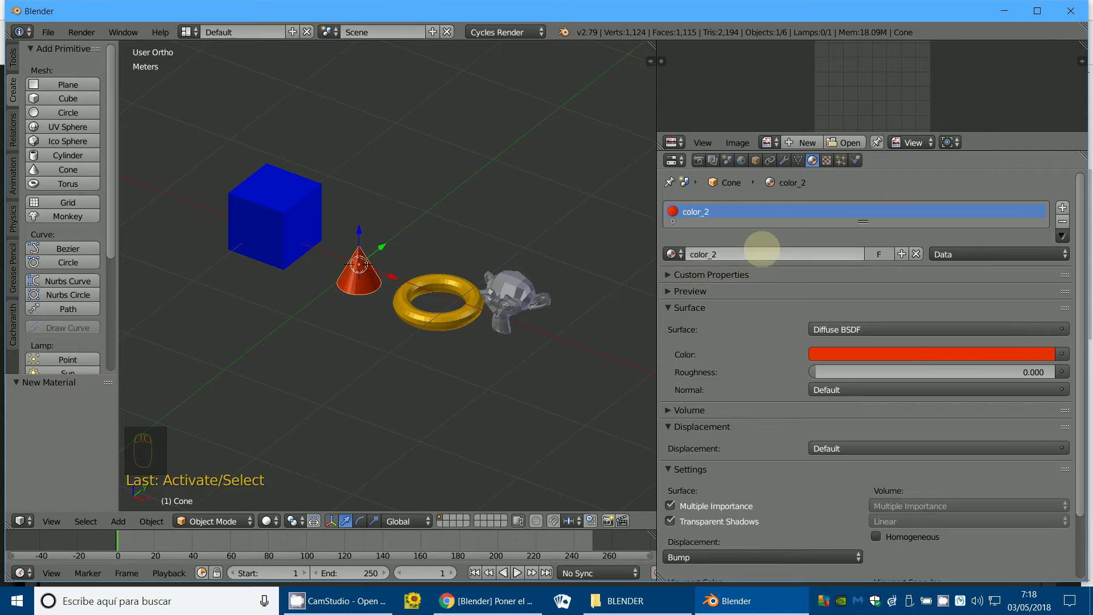
drag(426, 324, 750, 257)
drag(750, 256, 750, 257)
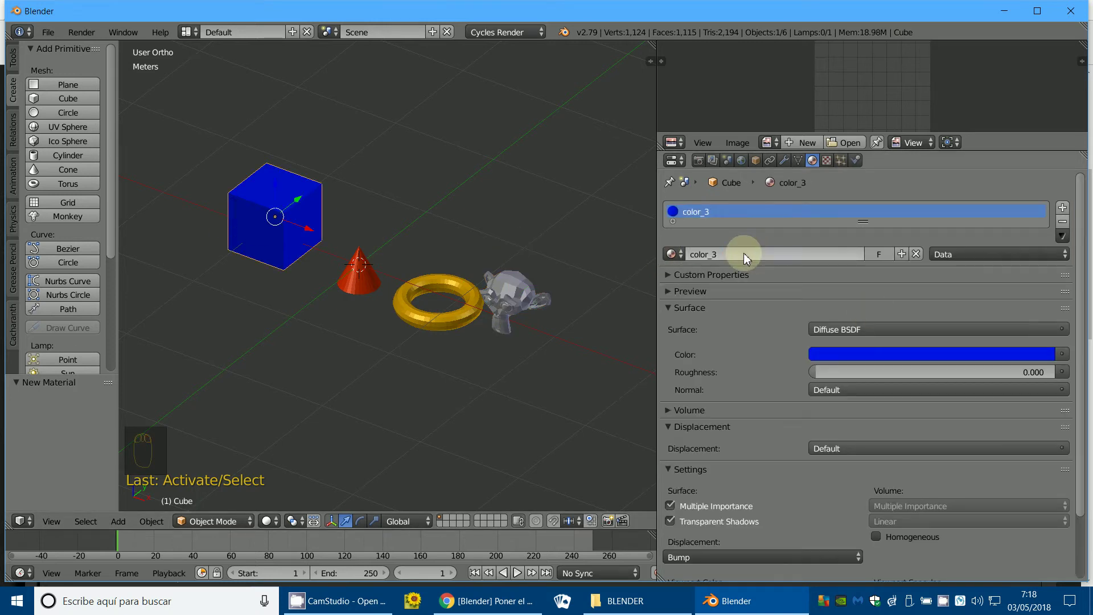
Select Suzanne and show its empty material settings.
drag(336, 306, 544, 318)
middle_click(536, 310)
drag(545, 318, 385, 156)
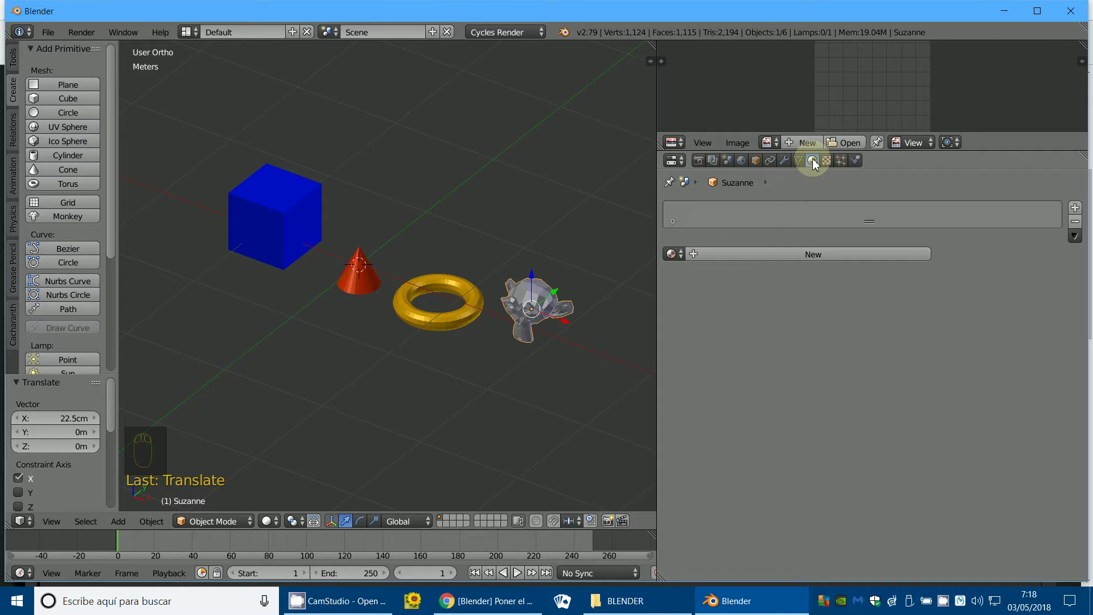
Assign the existing red color_2 material to Suzanne from the material browser.
drag(685, 261, 686, 313)
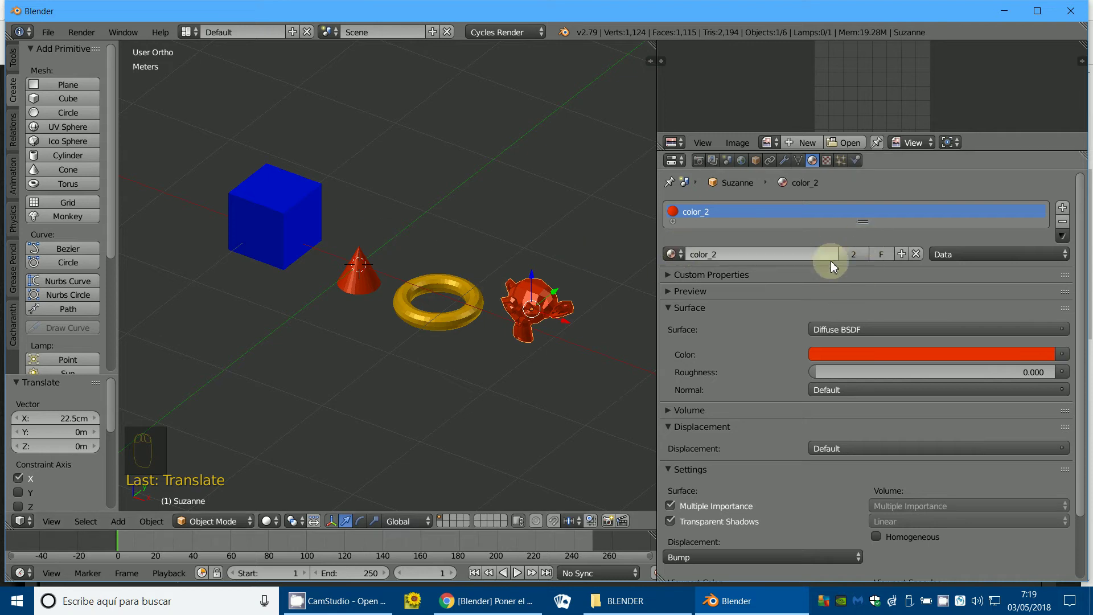
Make Suzanne's material a single-user copy named color_4 and lighten its red colour.
drag(552, 300, 737, 249)
key(BackSpace)
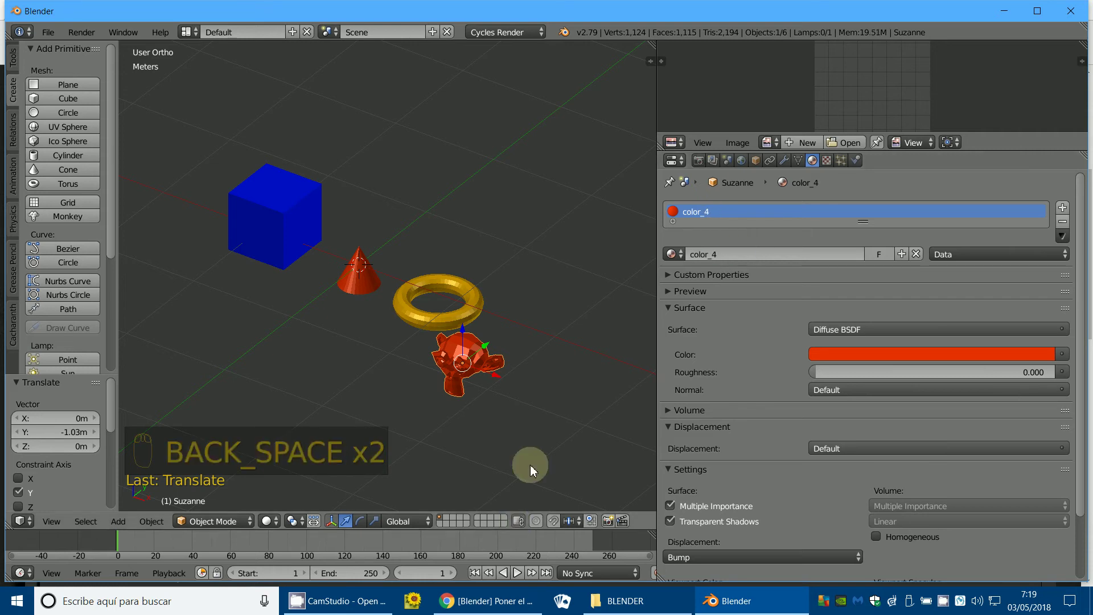
drag(958, 370, 814, 482)
drag(813, 513, 887, 296)
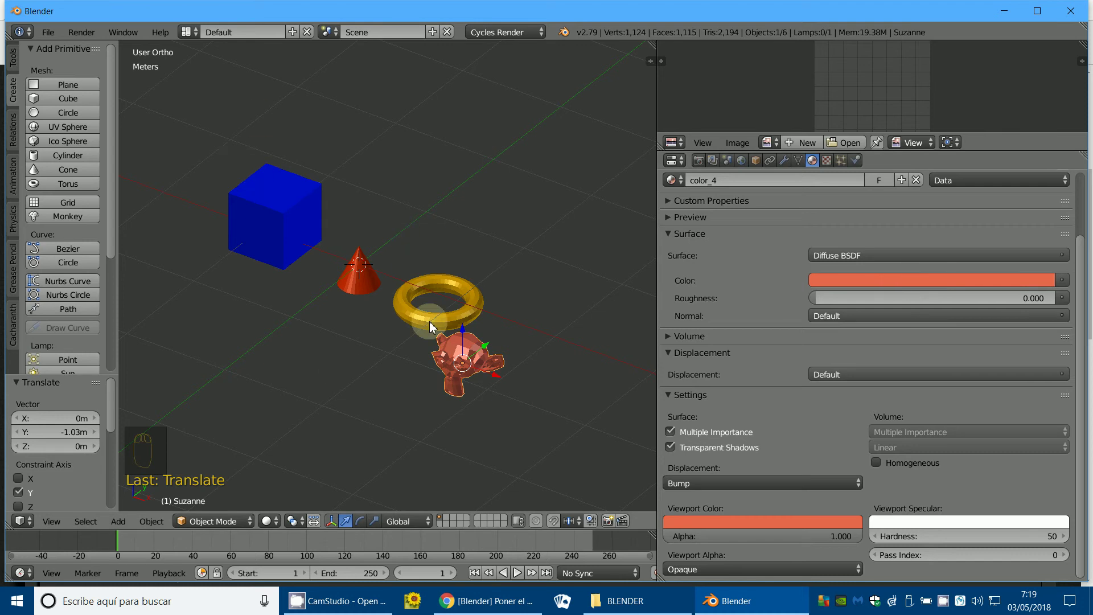
Assign the blue color_3 material to Suzanne from the material browser.
drag(682, 253, 478, 323)
drag(462, 322, 683, 255)
drag(682, 254, 703, 302)
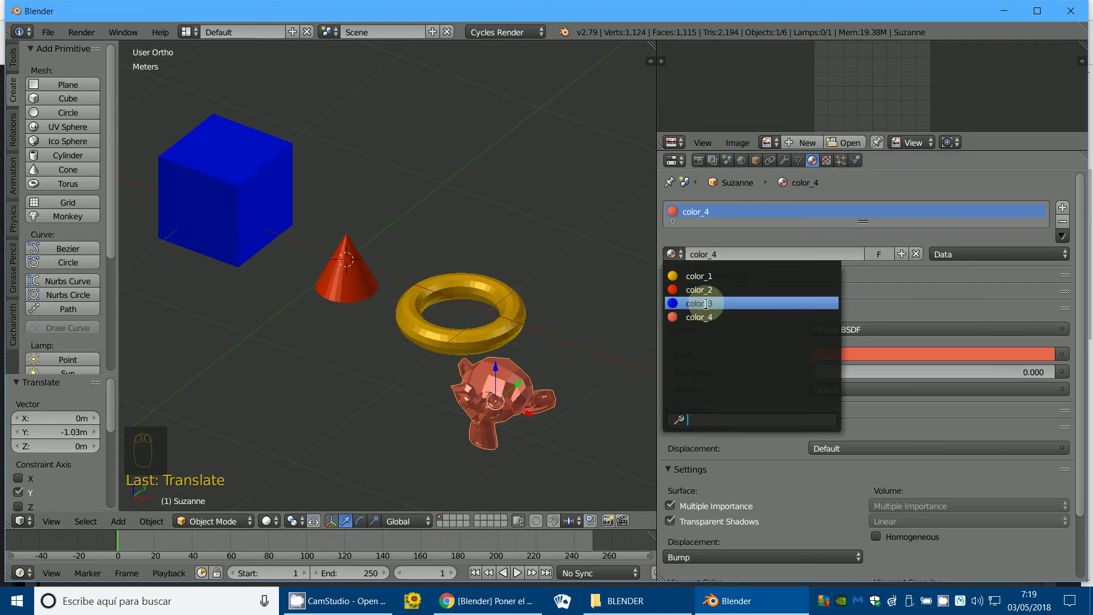
drag(426, 384, 511, 98)
Switch the render engine from Cycles Render to Blender Render.
middle_click(512, 98)
drag(508, 32, 537, 103)
drag(505, 35, 931, 256)
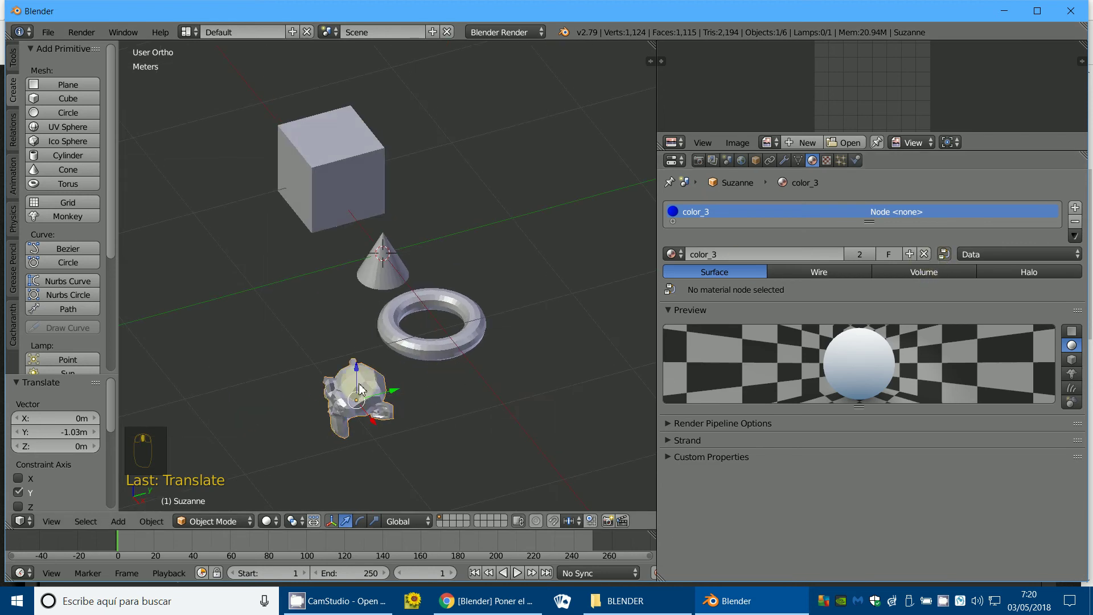
Select the cube and give it the color_4 material from the material browser.
drag(947, 261, 950, 256)
drag(950, 255, 945, 302)
right_click(456, 347)
right_click(933, 265)
click(374, 280)
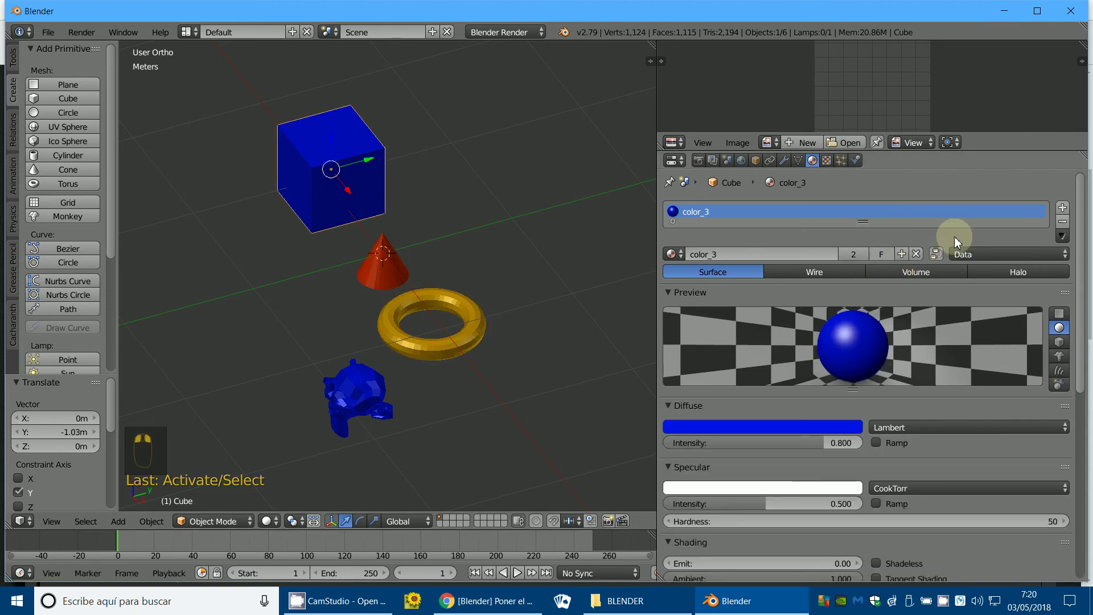
click(948, 255)
drag(946, 257, 388, 333)
click(388, 333)
drag(388, 333, 677, 322)
Switch the cube to the yellow color_1 material shared with the torus.
drag(683, 252, 431, 325)
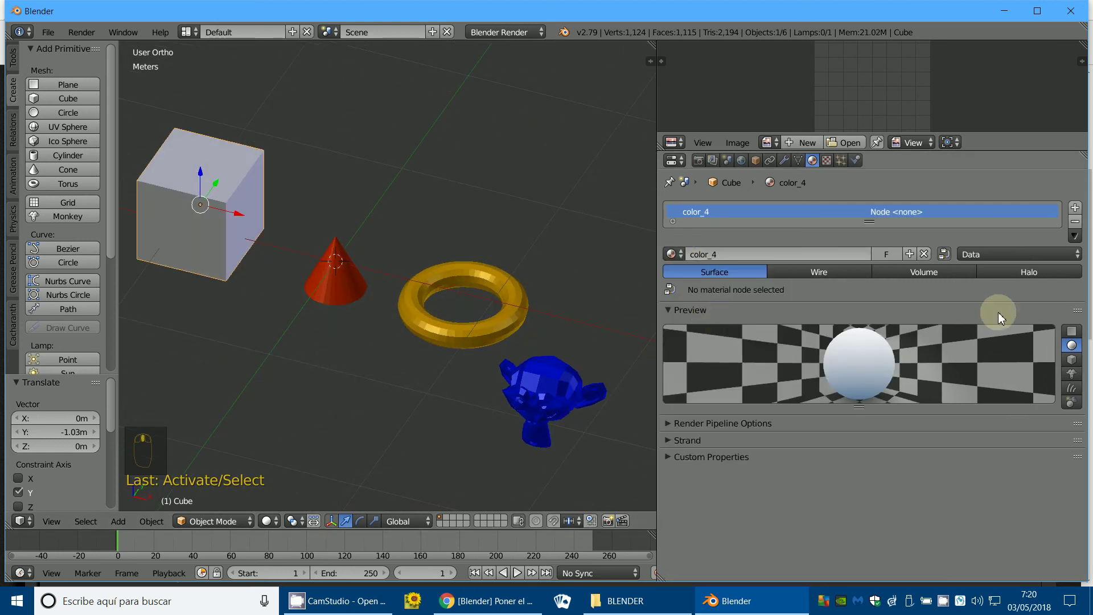
drag(446, 328, 332, 366)
drag(445, 329, 673, 248)
drag(673, 249, 352, 284)
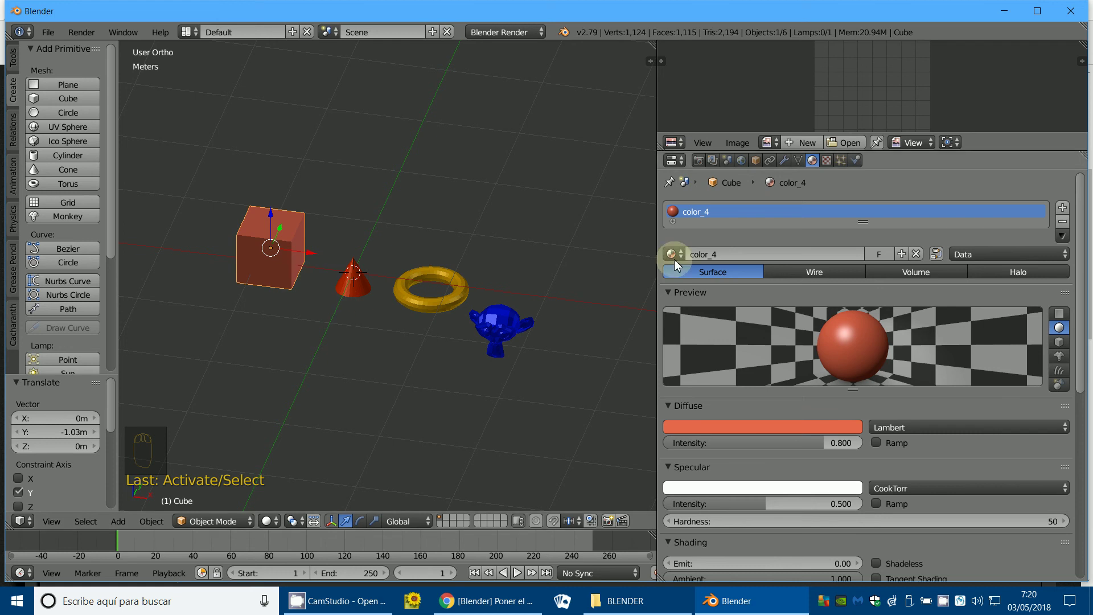
drag(670, 248, 425, 359)
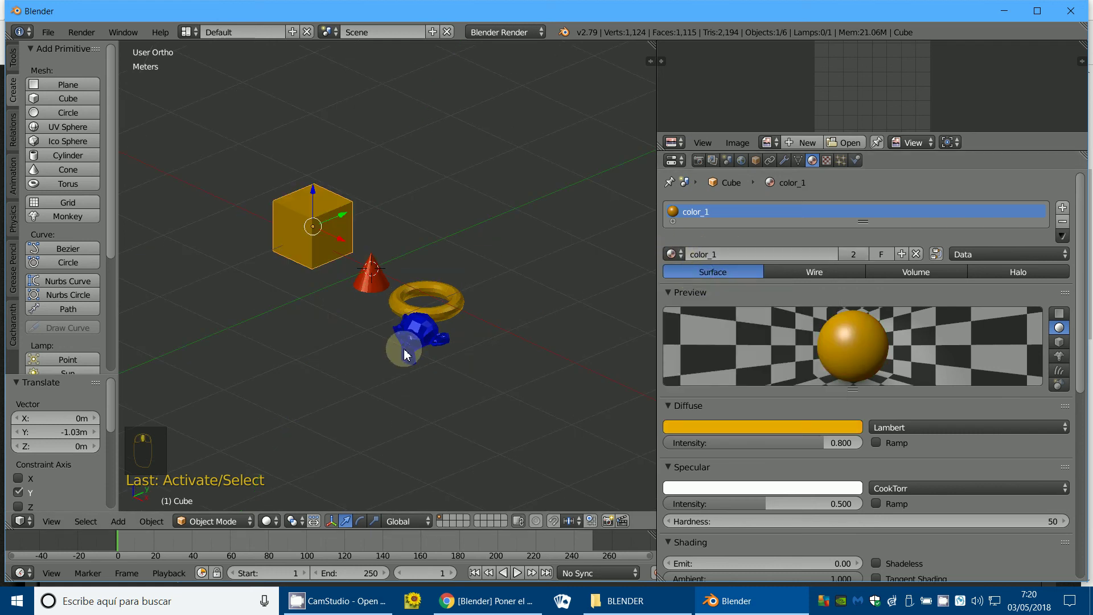
middle_click(119, 38)
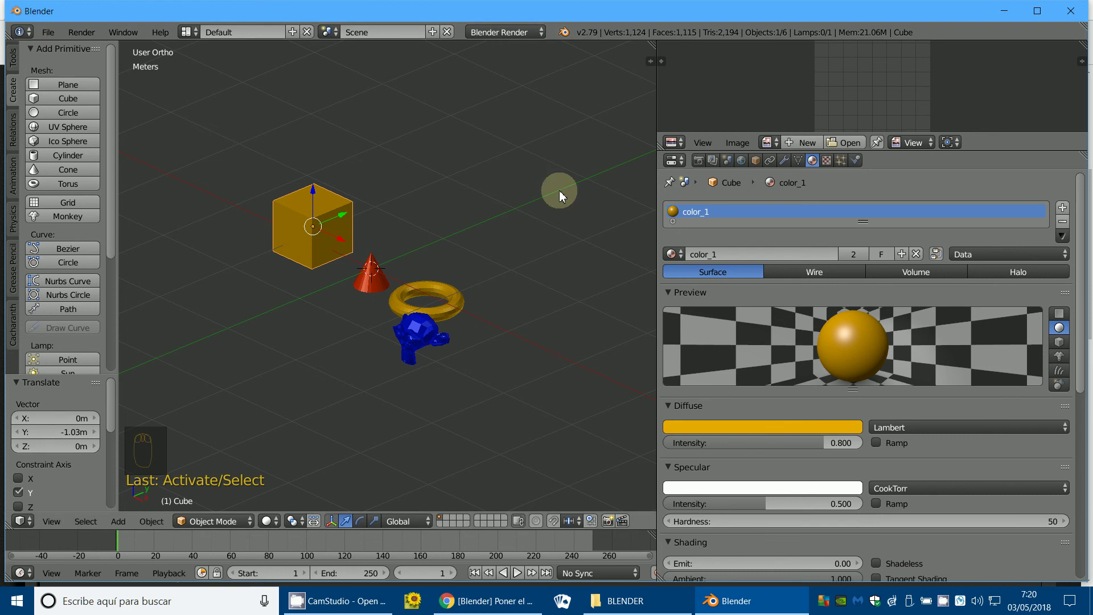
drag(680, 252, 713, 303)
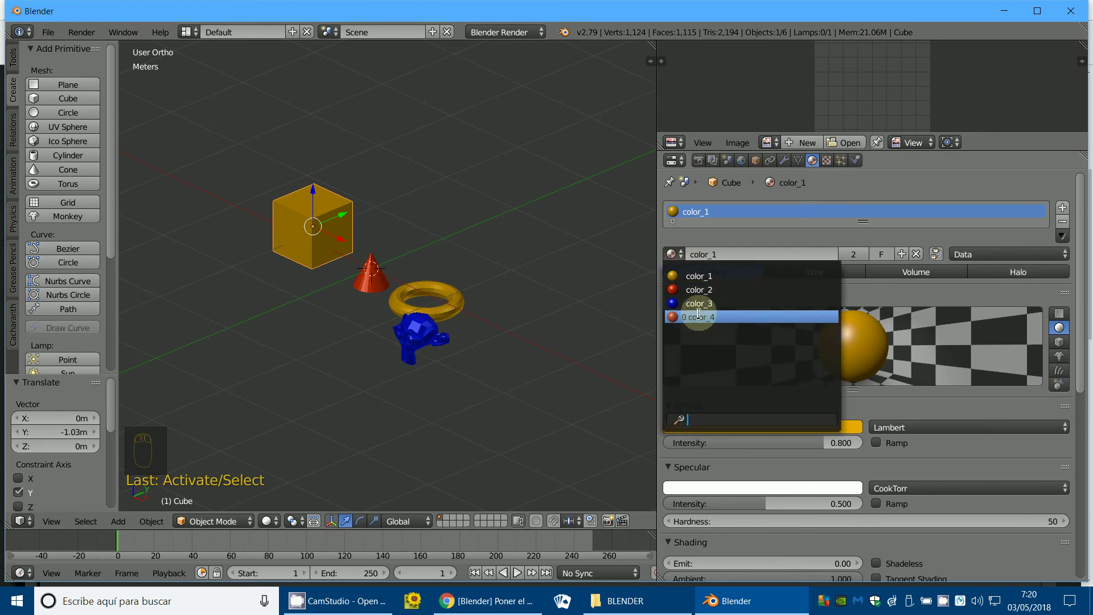